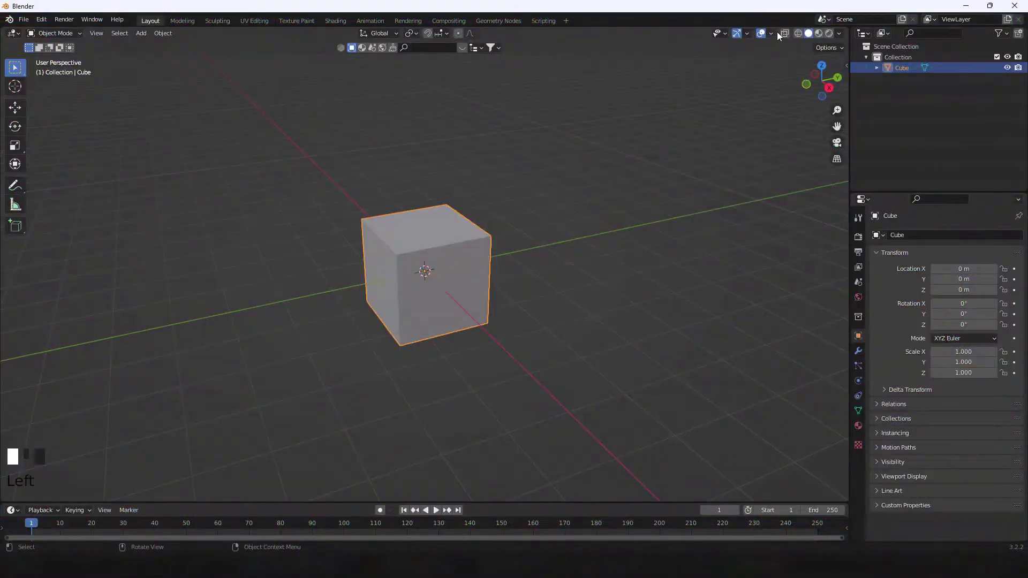
Set viewport shading to Flat lighting, Object colour, black outline and X-Ray 1.000
drag(788, 34, 836, 140)
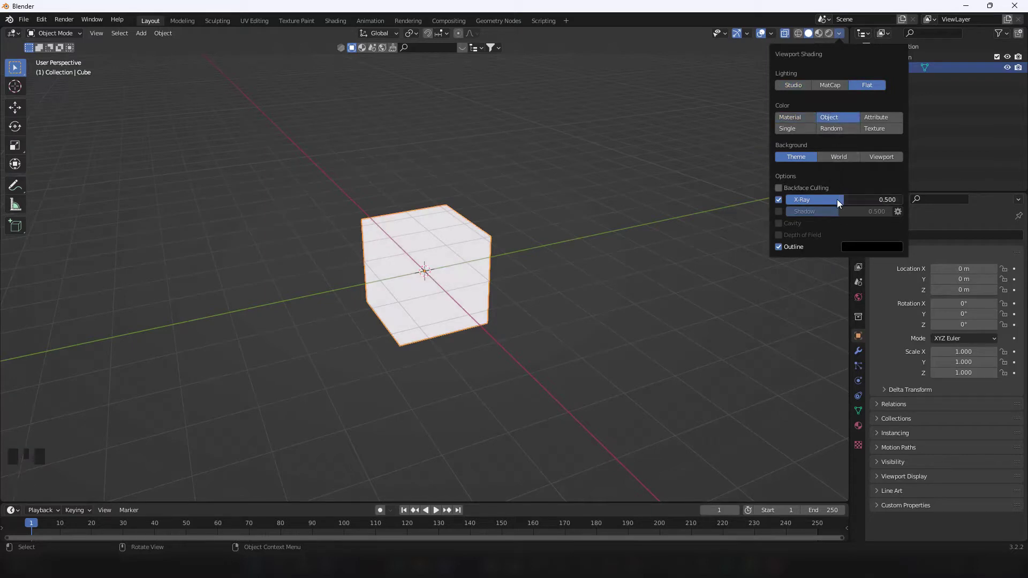